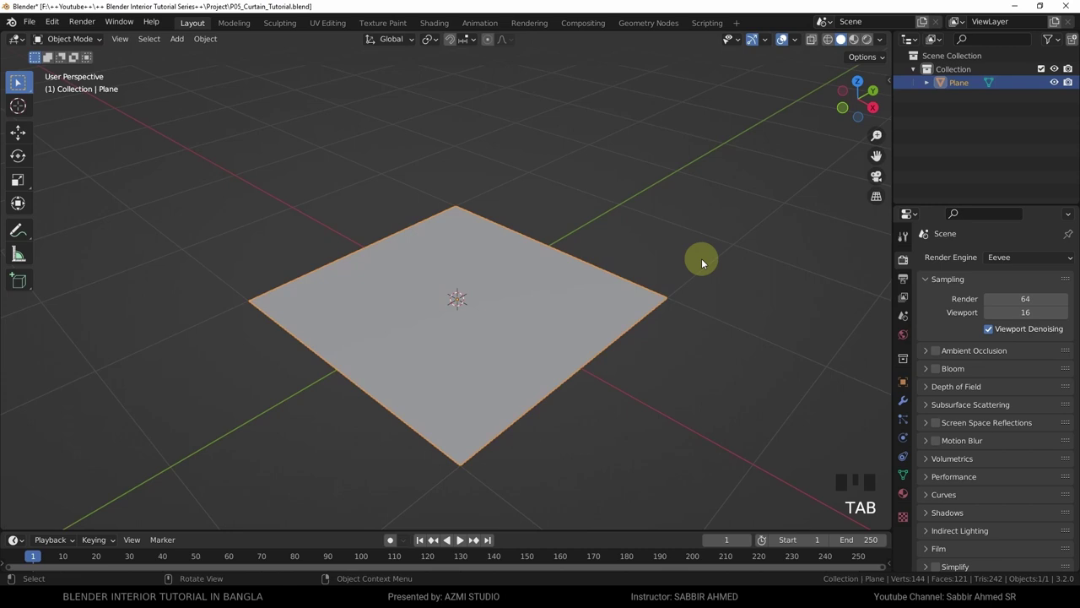
Add a Cloth simulation to the plane in Physics properties and play it so it drops under gravity.
left_click(906, 444)
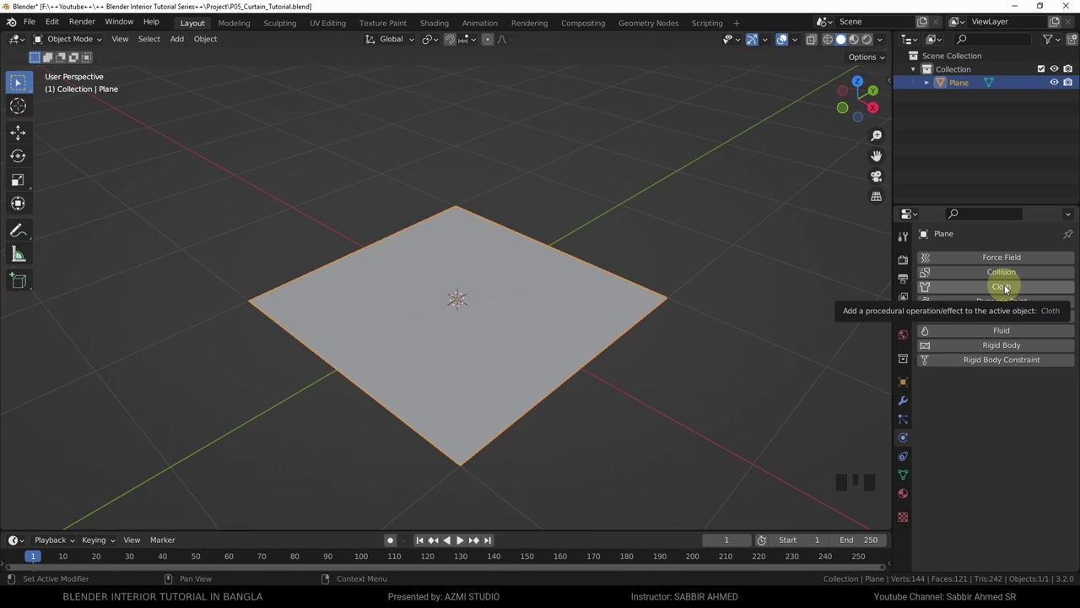
left_click_drag(1006, 287, 588, 526)
left_click_drag(587, 534, 67, 485)
scroll("down", 3)
left_click_drag(469, 471, 482, 327)
scroll("down", 3)
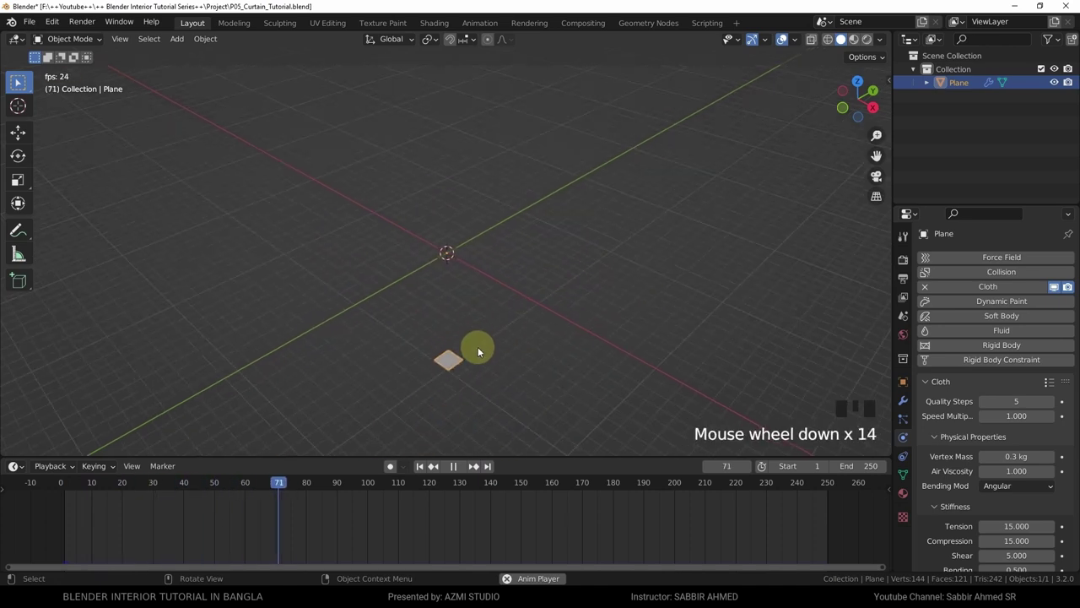
Stop playback with the cloth plane fallen well below its start, cached to about frame 106.
key("space")
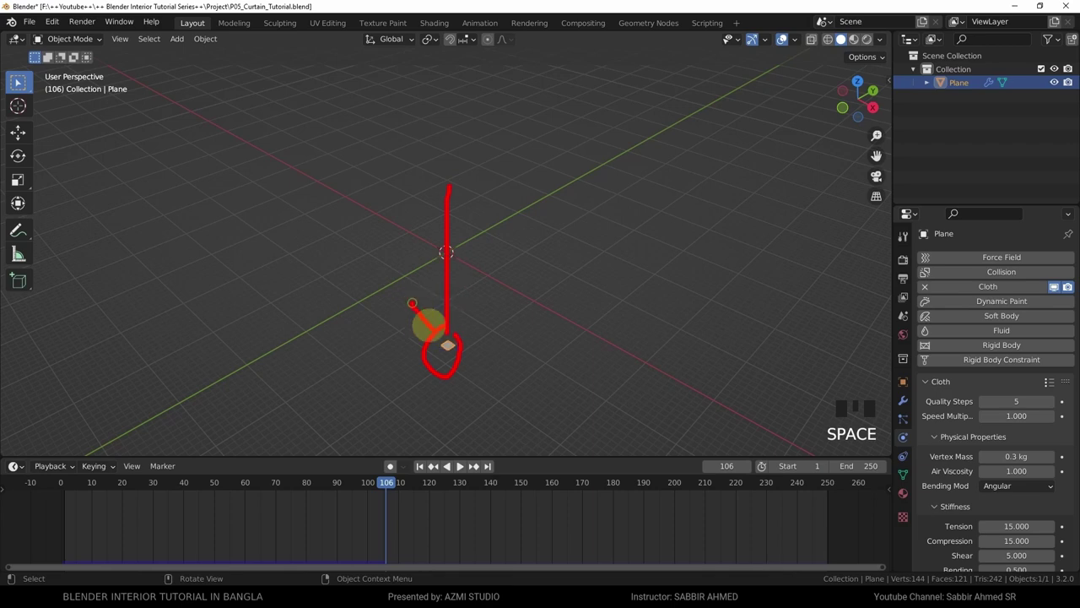
scroll("up", 3)
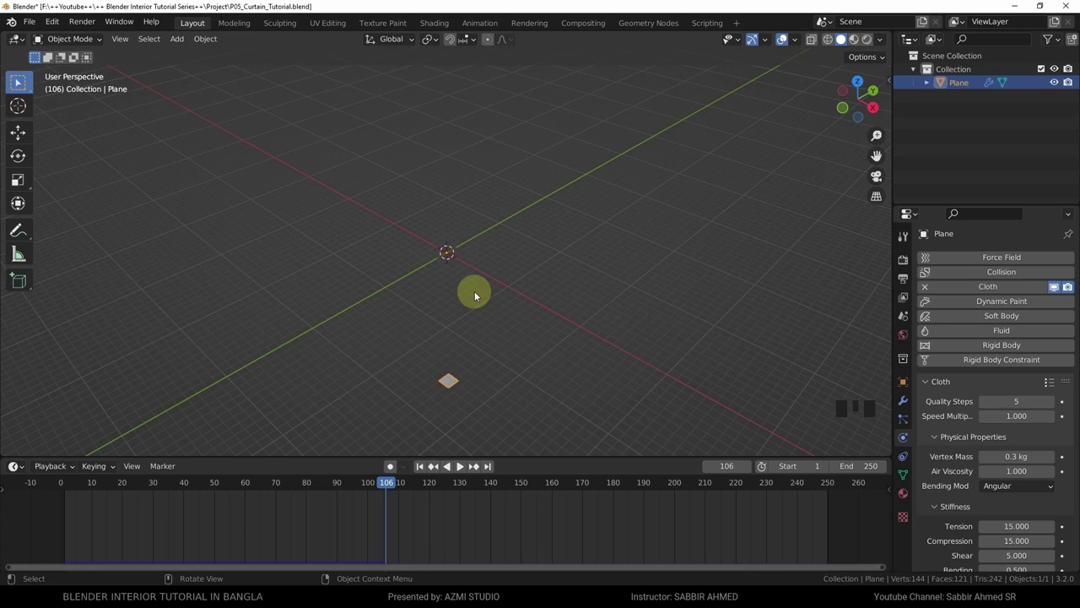
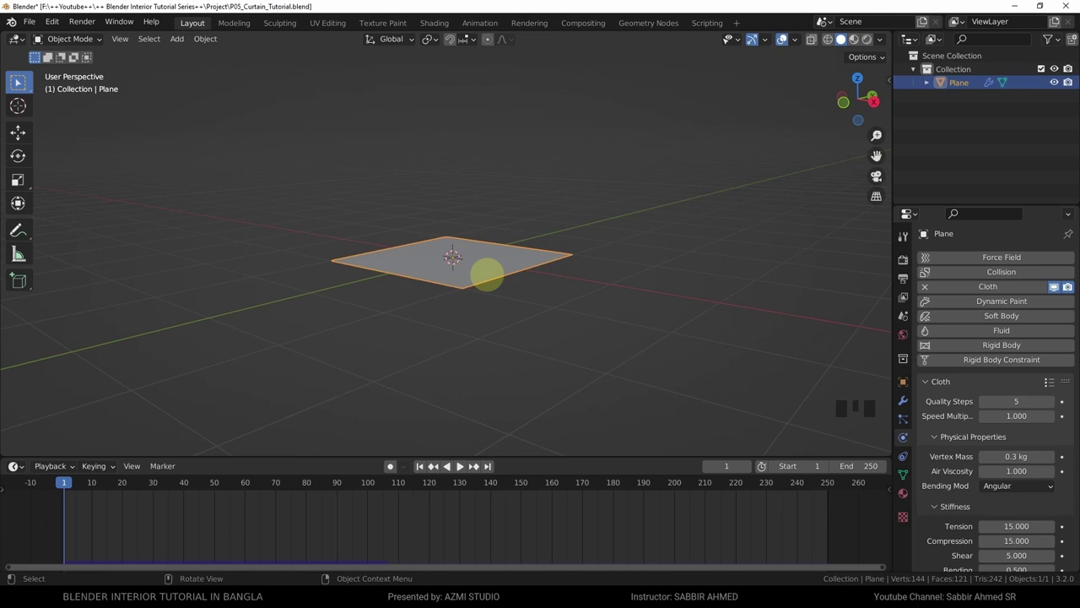
Raise the cloth plane on Z and add a ground plane scaled to about 4.4 beneath it.
middle_click(549, 262)
scroll("down", 3)
middle_click(529, 284)
key("g")
key("shift+a")
scroll("down", 3)
key("s")
middle_click(575, 330)
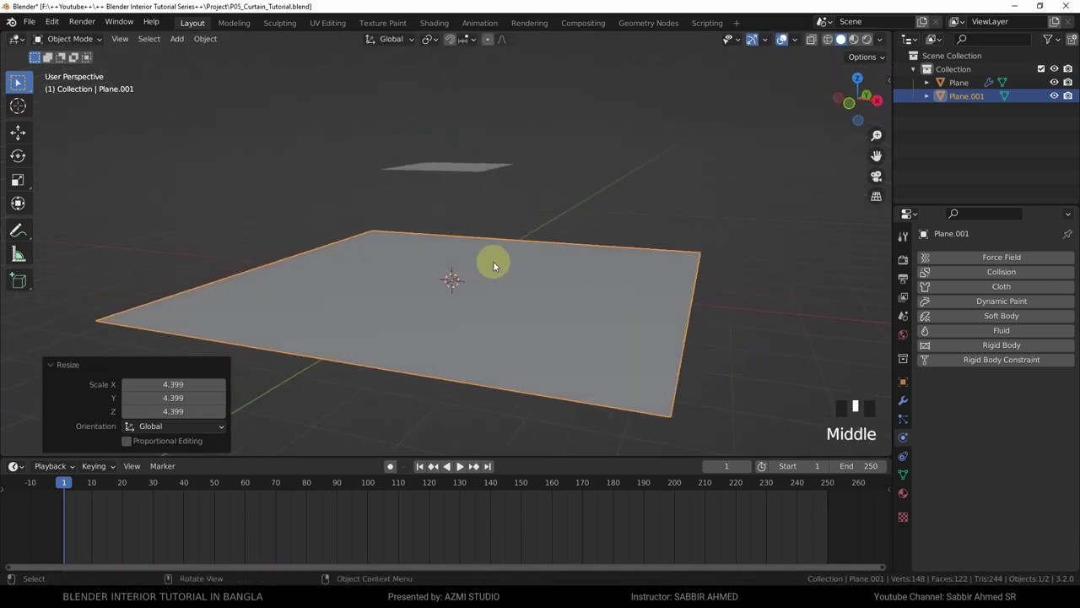
Add a UV sphere at the centre and lift it slightly above the ground on Z.
key("shift+a")
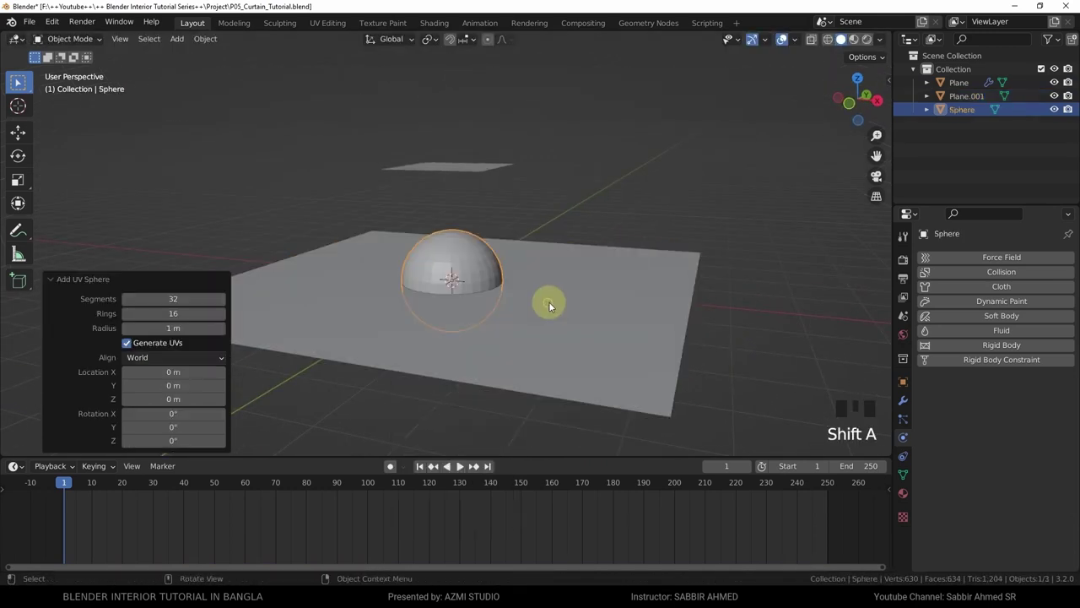
middle_click(584, 288)
scroll("up", 3)
key("g")
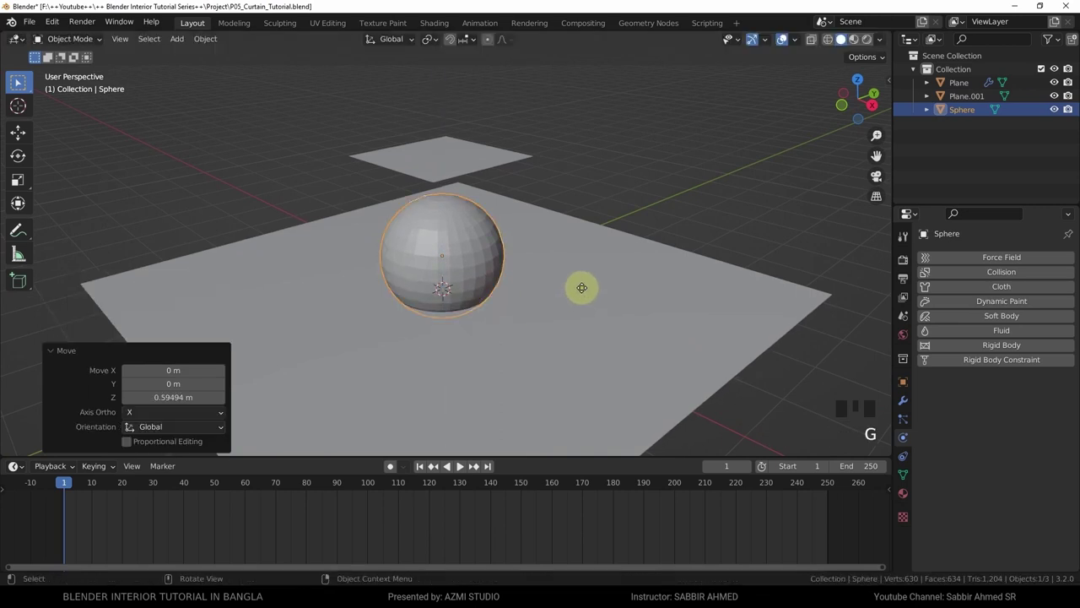
Scale the cloth plane to about 1.84, apply its scale, and play the simulation so it drops past the sphere.
left_click_drag(882, 44, 659, 193)
left_click_drag(659, 193, 478, 187)
left_click(478, 188)
scroll("down", 3)
key("s")
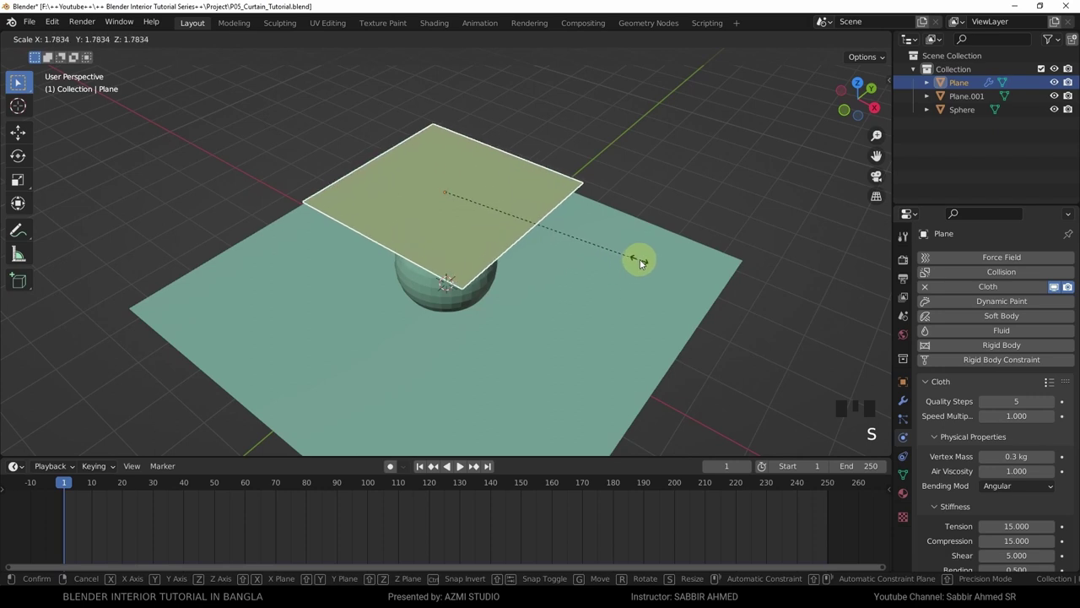
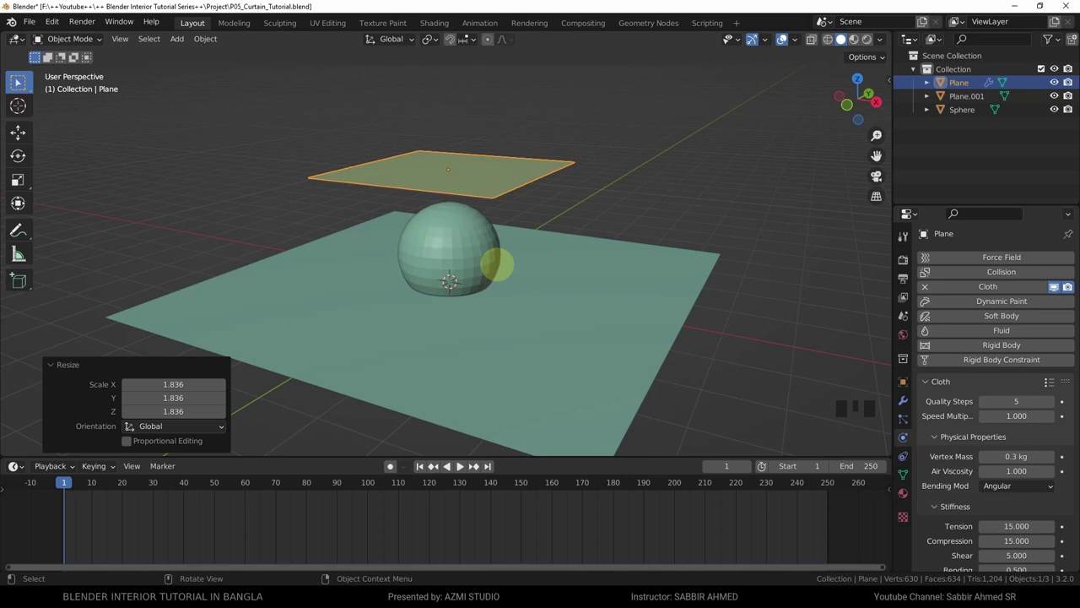
left_click_drag(503, 236, 570, 230)
key("ctrl+a")
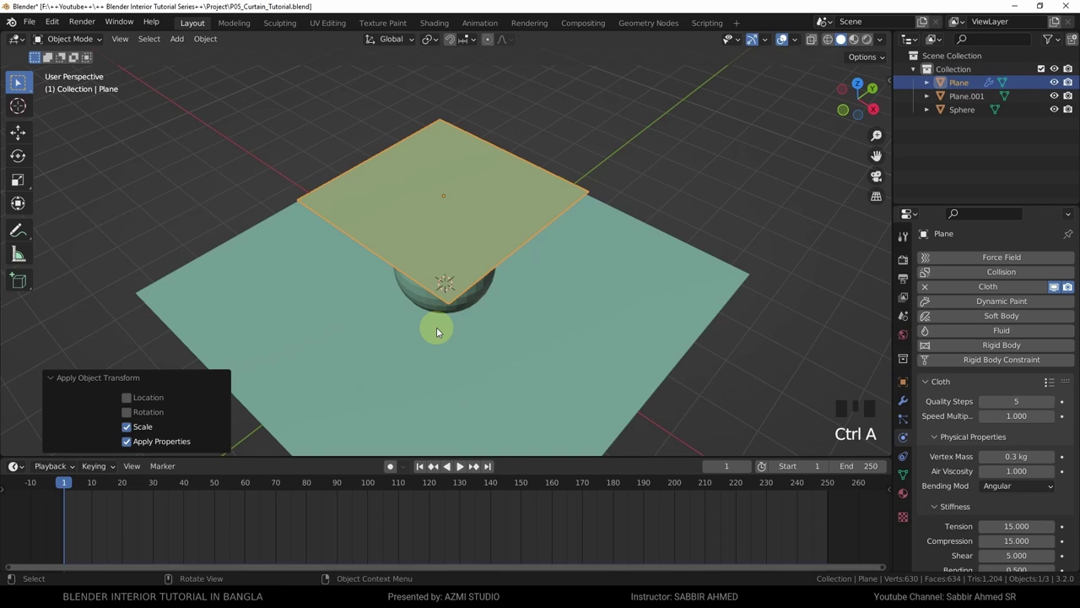
key("space")
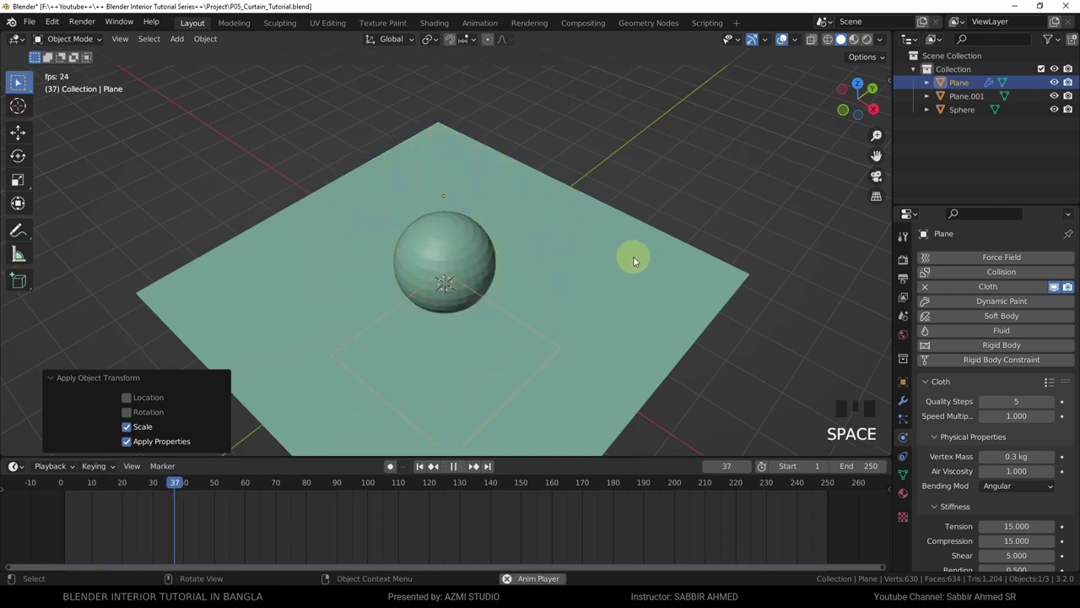
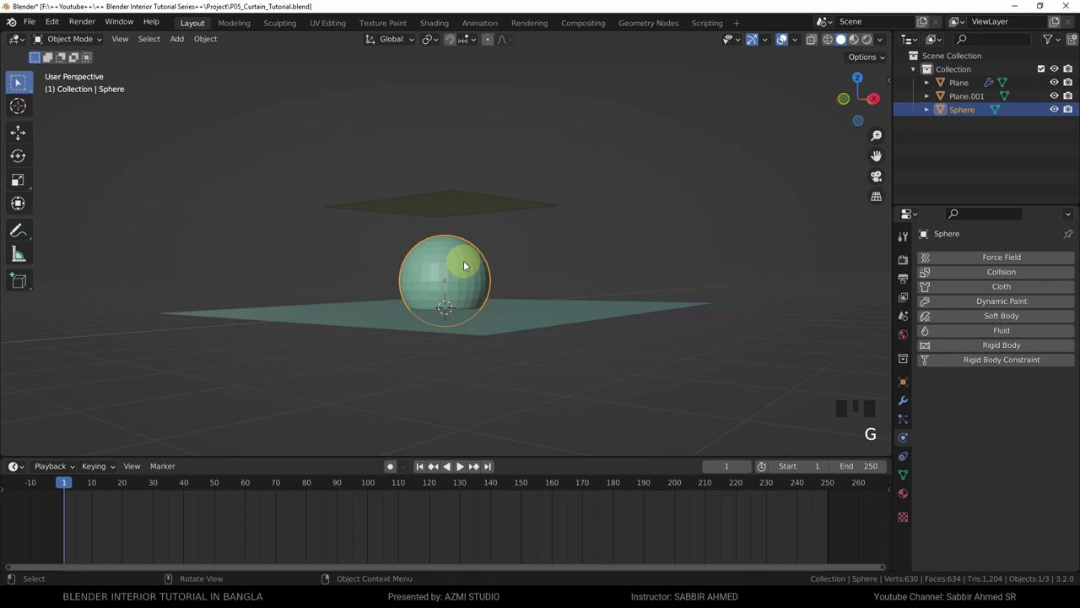
Give the sphere Collision physics so the cloth can land on it.
middle_click(531, 288)
left_click(605, 334)
key("g")
left_click_drag(472, 343, 998, 277)
left_click_drag(998, 277, 510, 320)
Select the wide ground plane beneath the sphere for its own collision setup.
middle_click(511, 319)
key("g")
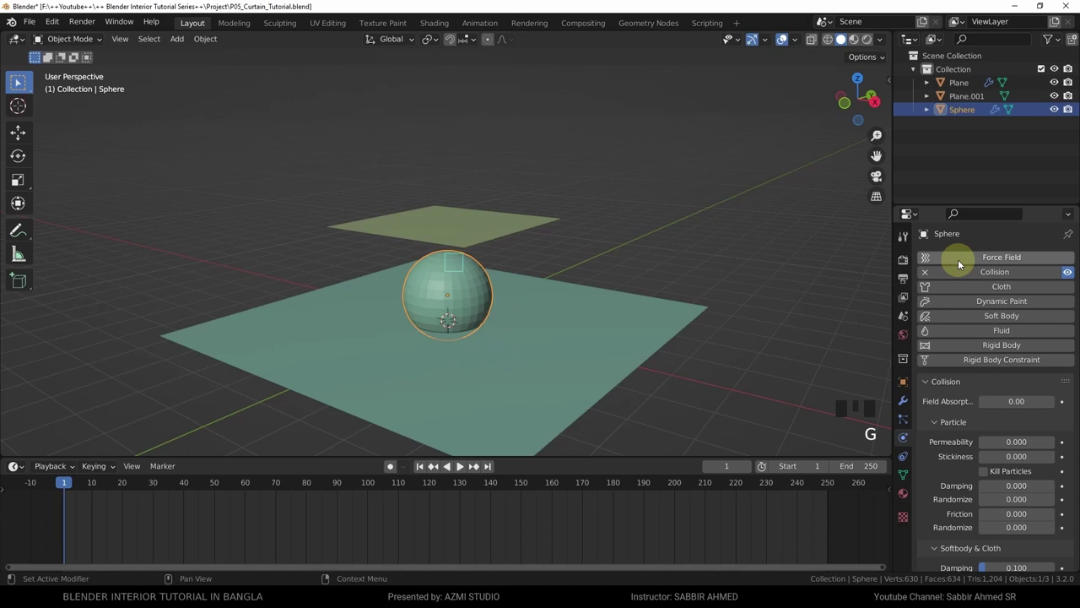
left_click(694, 360)
key("g")
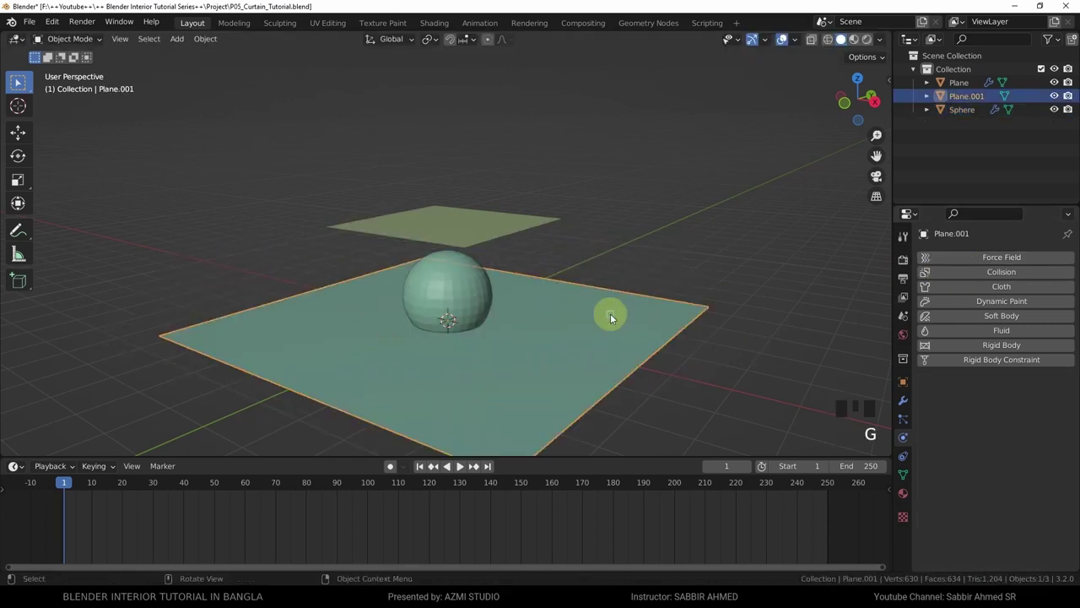
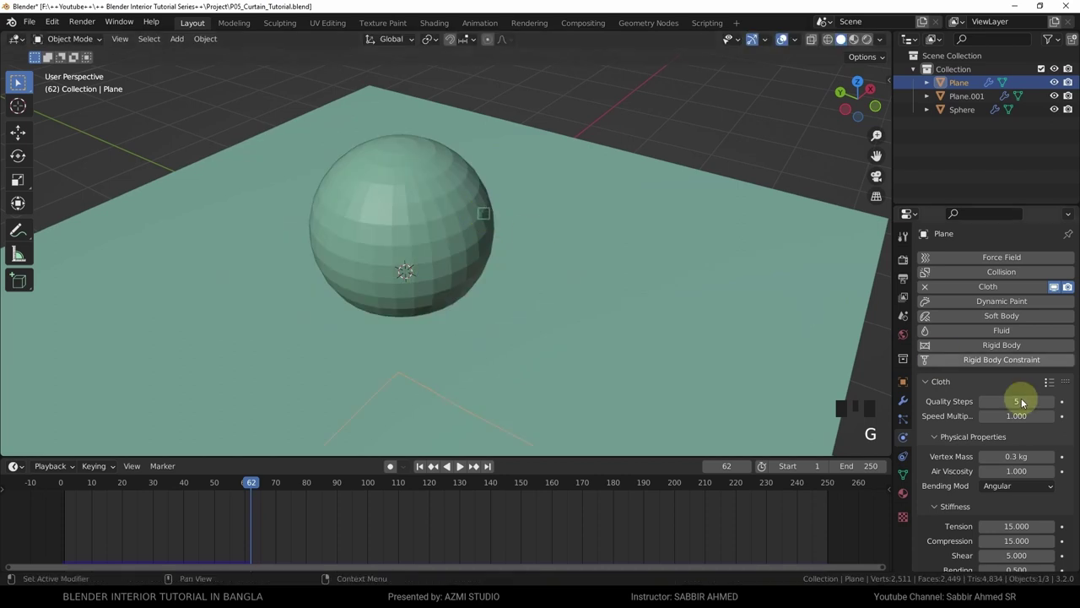
Scroll through the Cloth settings after the finely subdivided plane drapes over the sphere.
scroll("down", 3)
scroll("down", 3)
Change a cloth setting, replay until the plane drapes over the sphere by frame 87, and stop to inspect it.
left_click(962, 532)
scroll("down", 3)
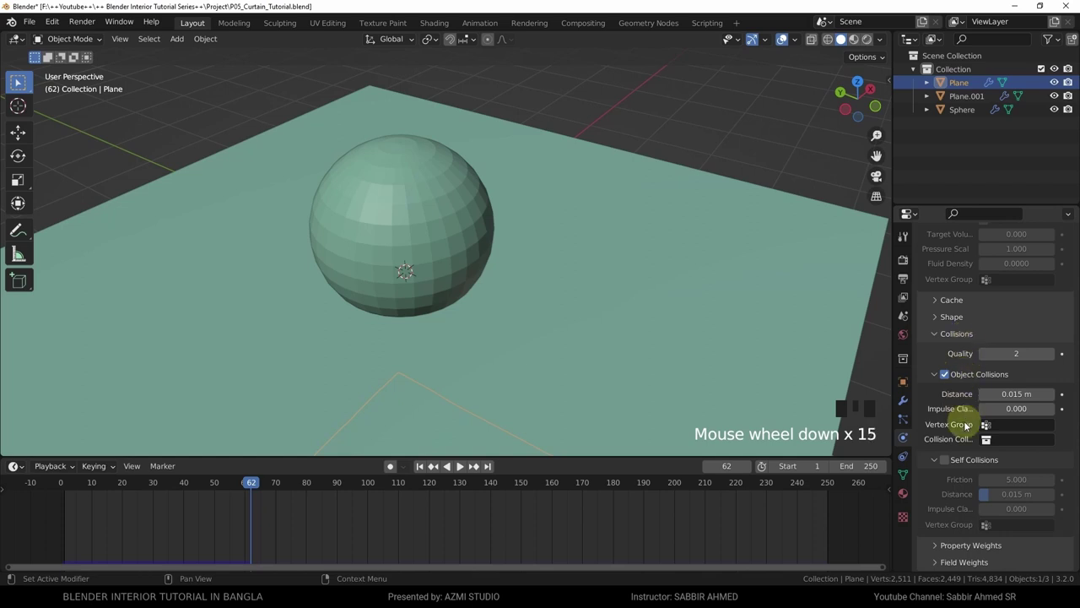
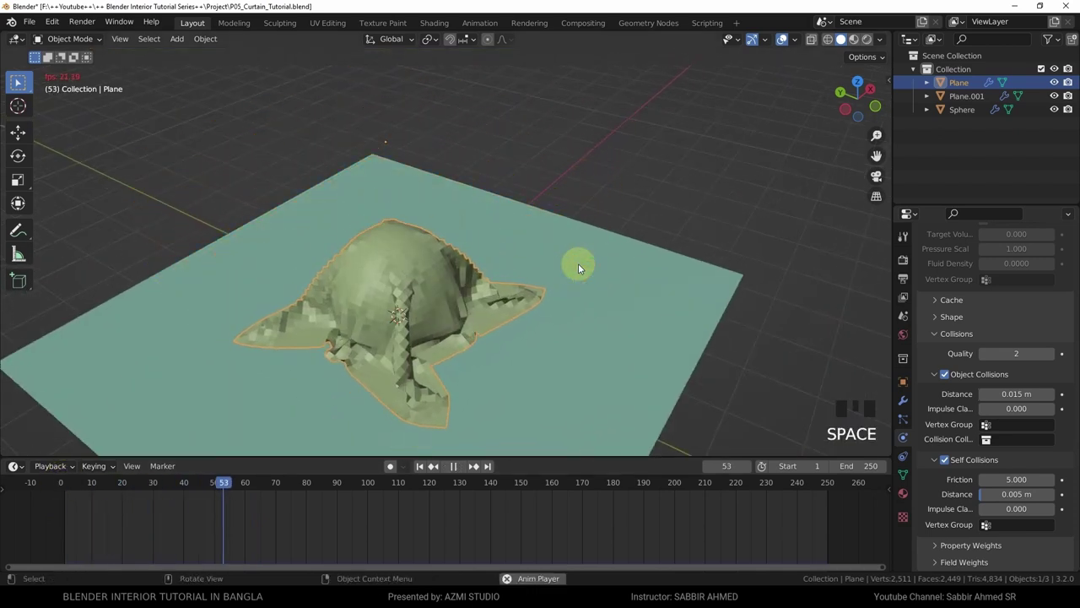
key("space")
left_click_drag(446, 337, 603, 322)
scroll("up", 3)
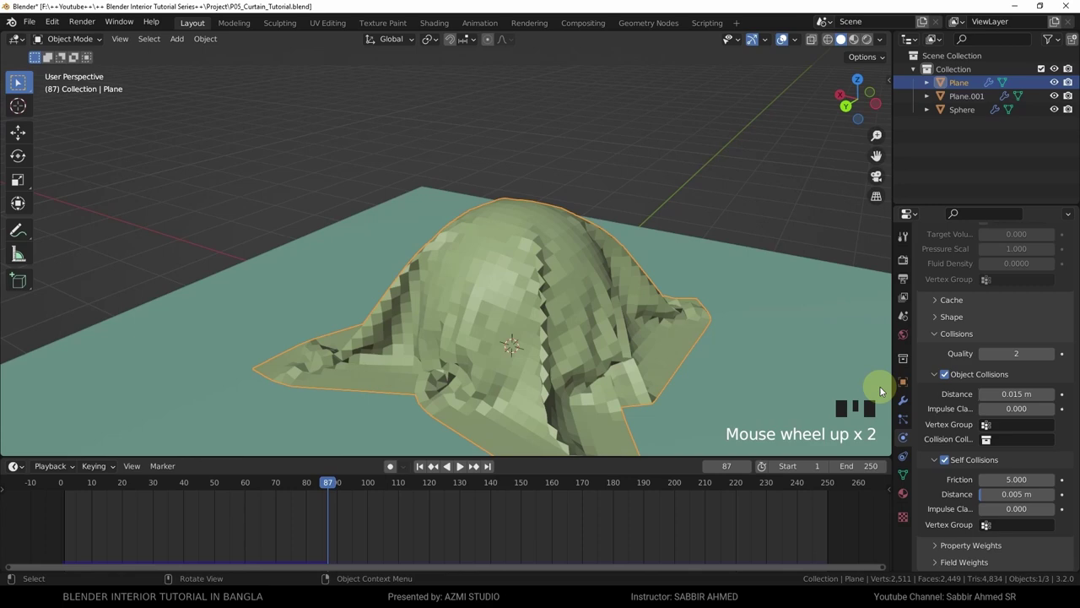
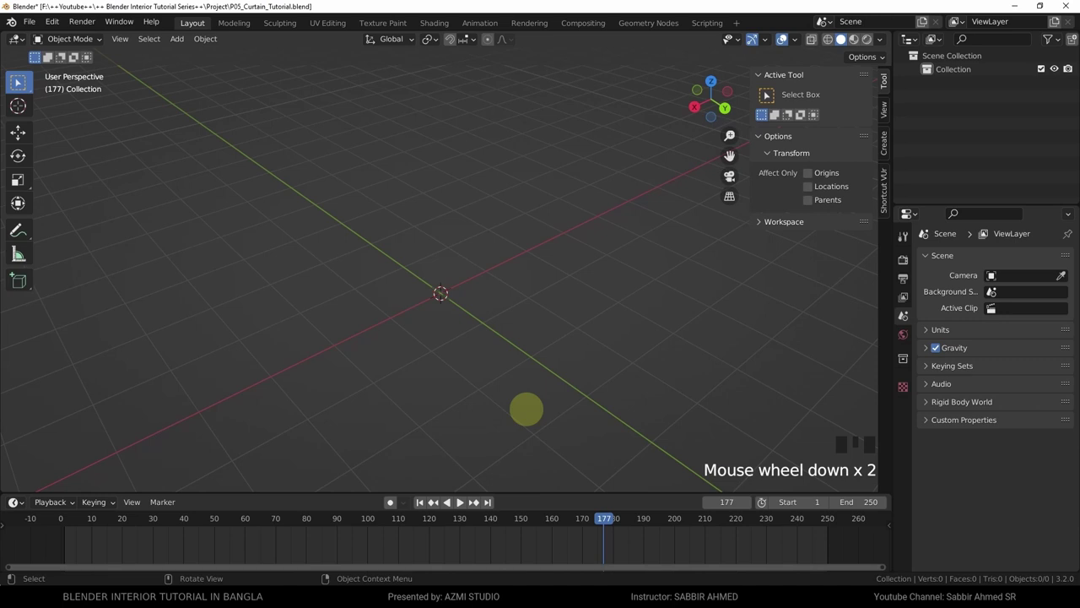
Add a fresh 2 m plane at the origin and rotate it 90° about X to stand upright like a curtain.
key("shift+a")
scroll("up", 3)
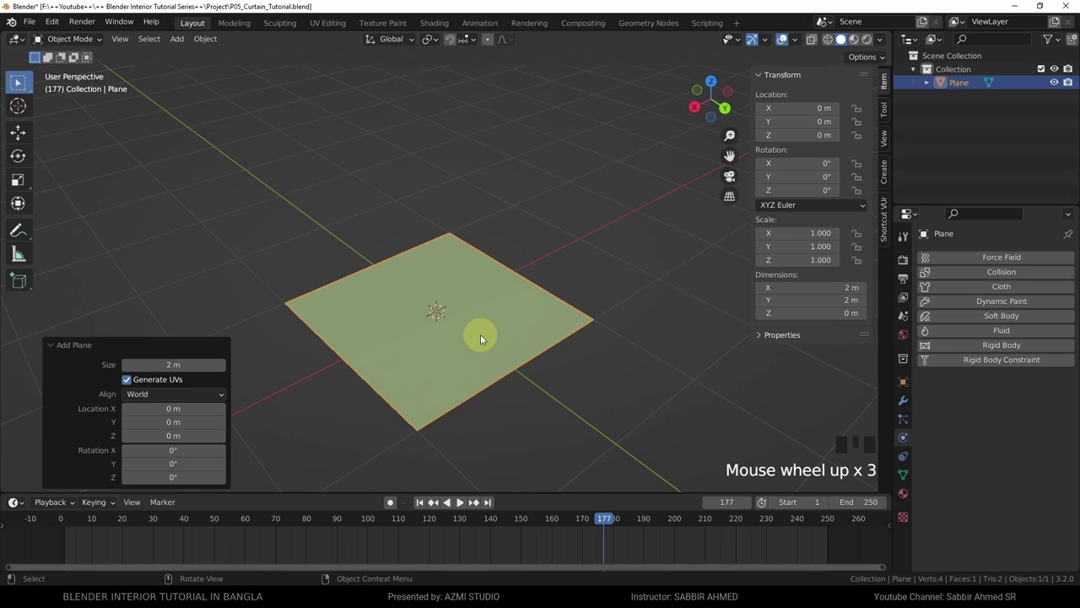
key("r")
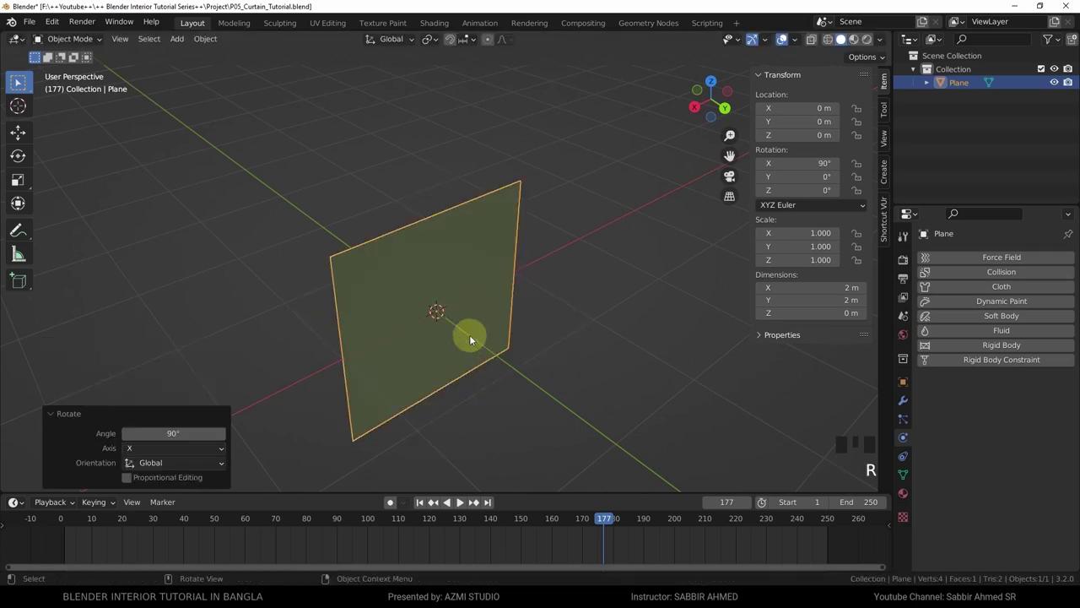
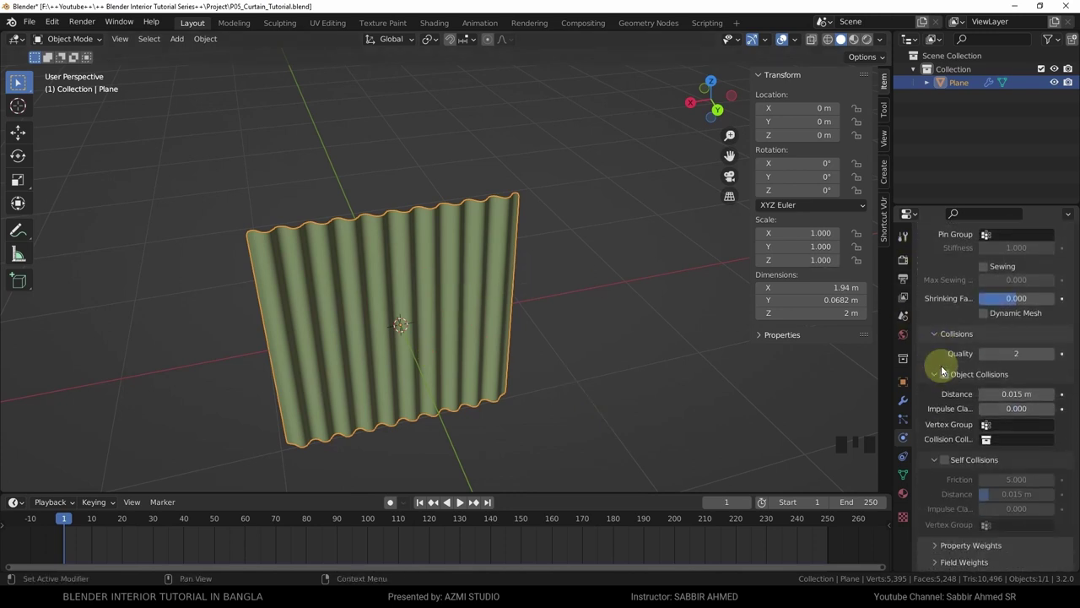
Tweak a cloth setting, view through the camera, and play the unpinned pleated curtain falling away until frame 43.
left_click(945, 460)
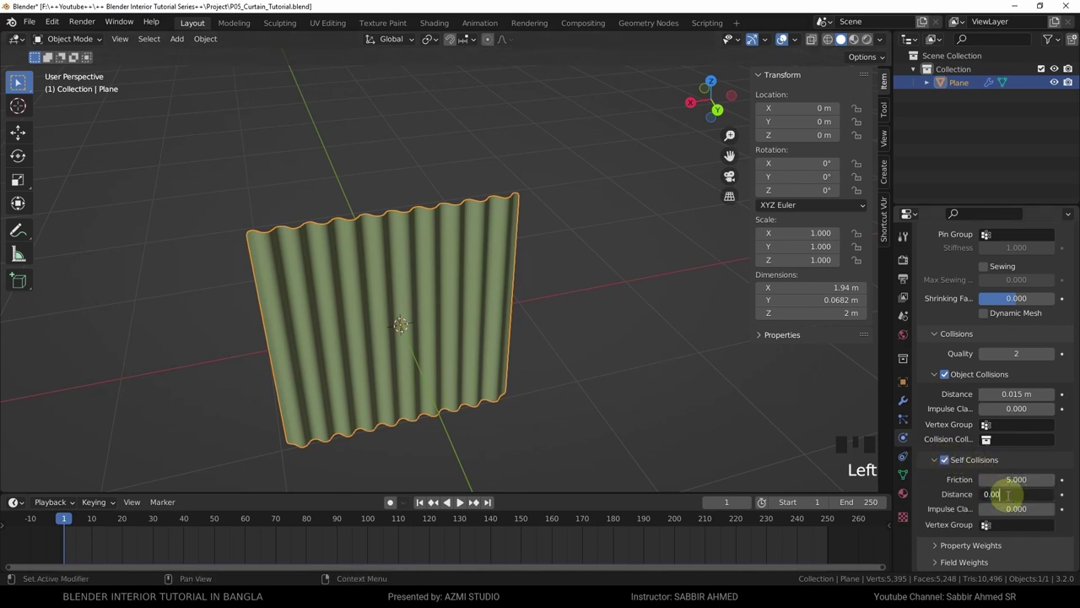
key("KP_0")
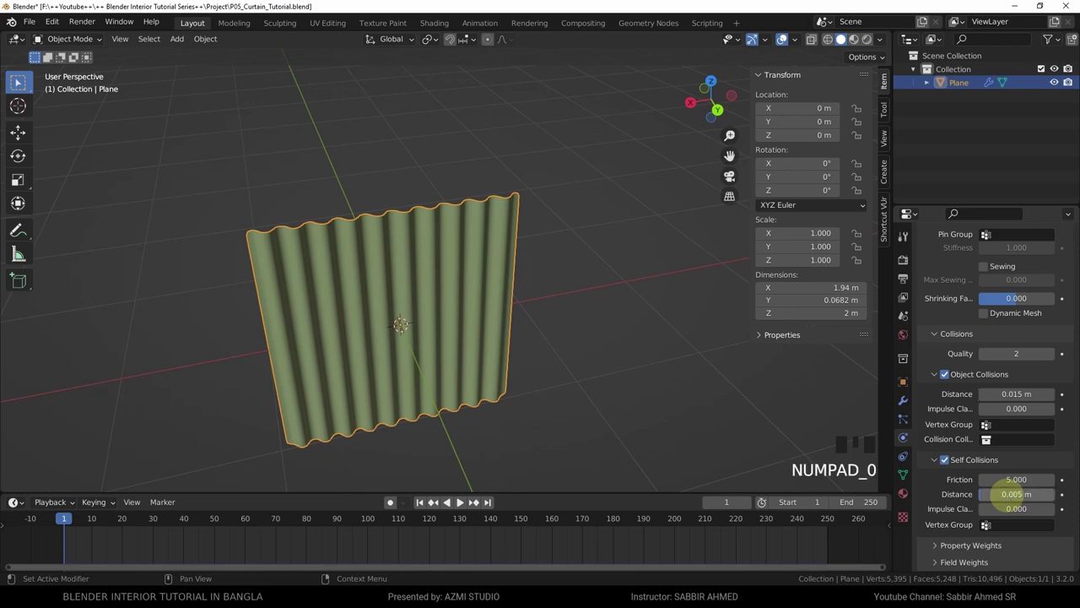
left_click_drag(581, 351, 588, 386)
key("space")
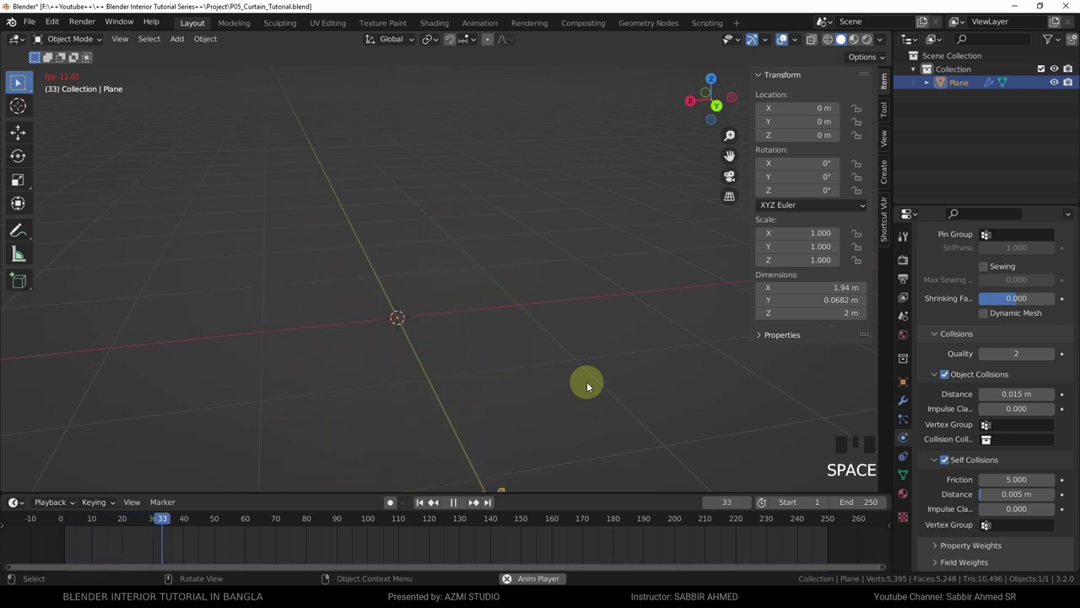
key("space")
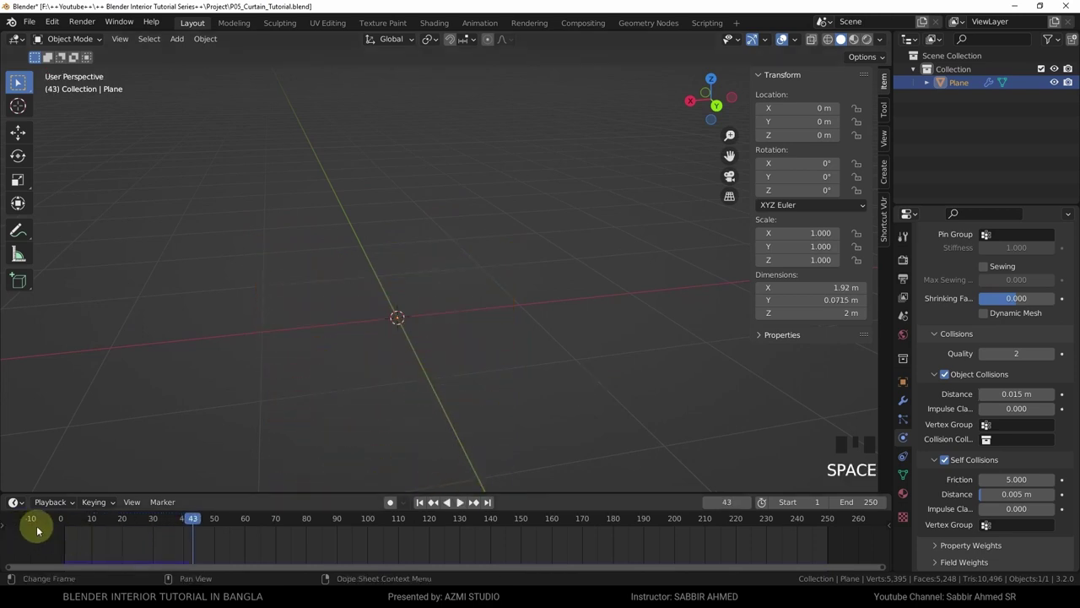
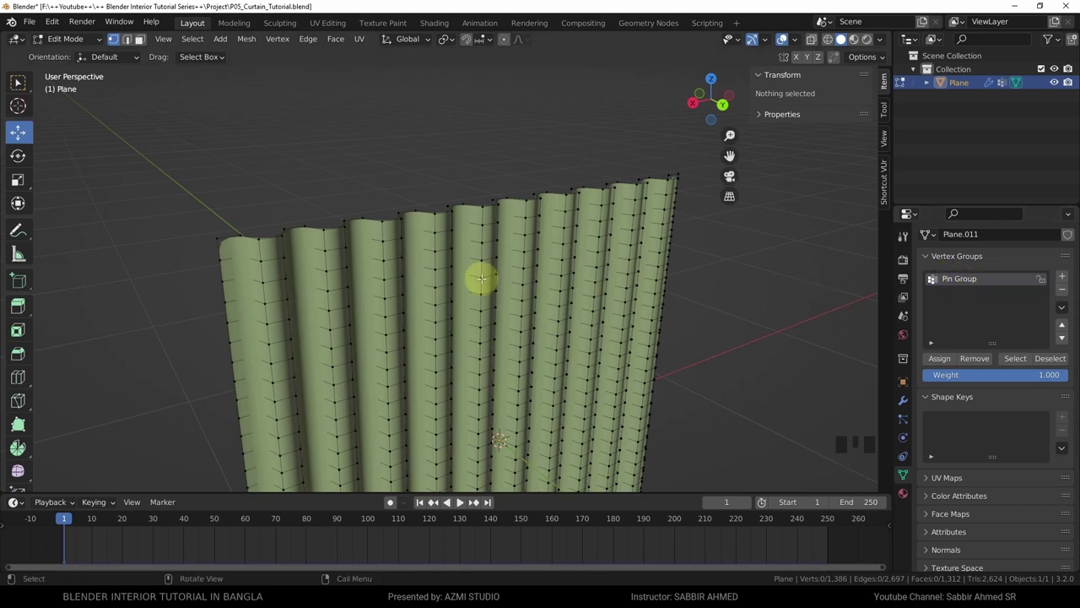
Scroll the Object Data properties while assigning the top vertex row to the Pin Group vertex group.
scroll("down", 3)
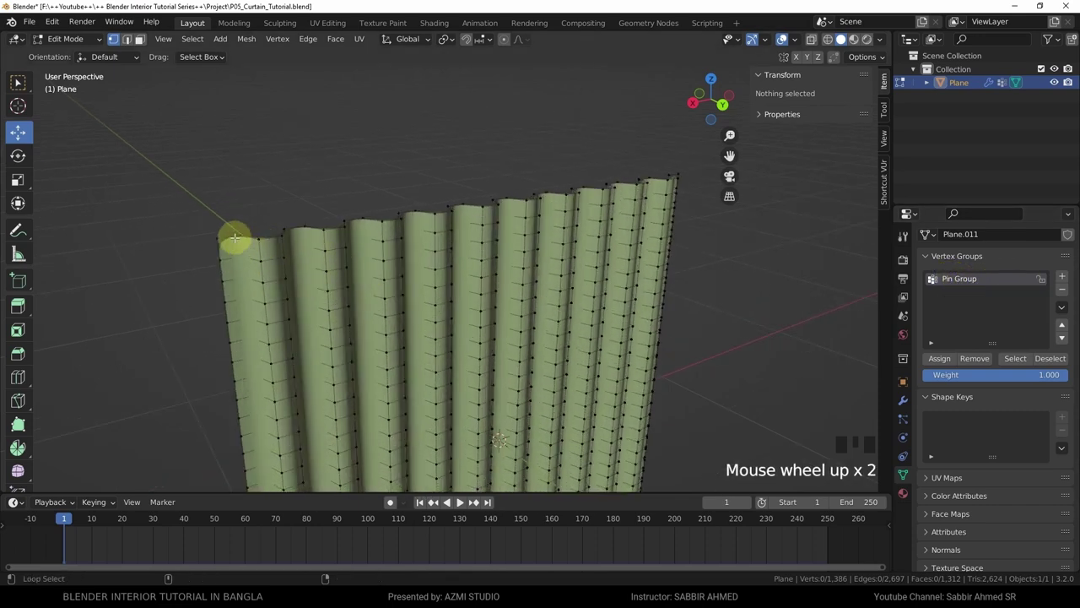
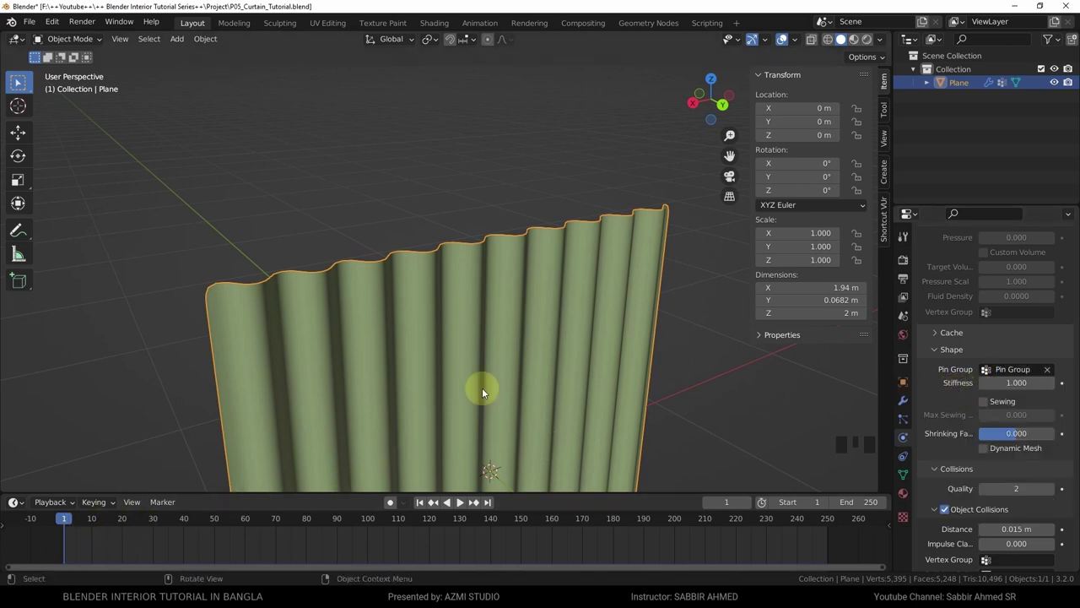
Play the simulation to check the pleated sheet hangs from its pinned top edge, then stop.
key("space")
scroll("down", 3)
left_click_drag(520, 342, 413, 262)
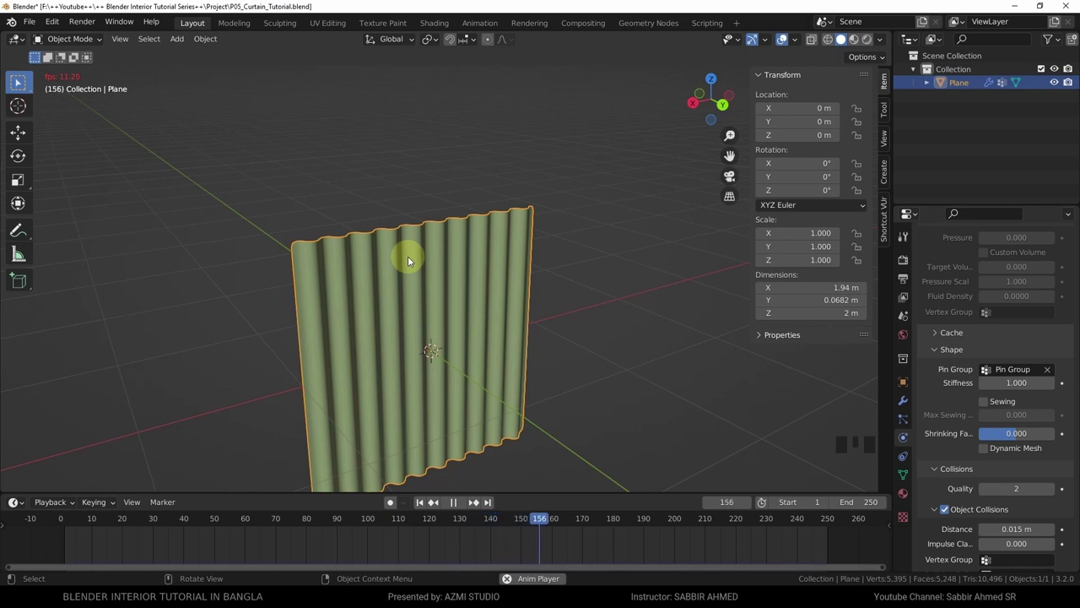
key("space")
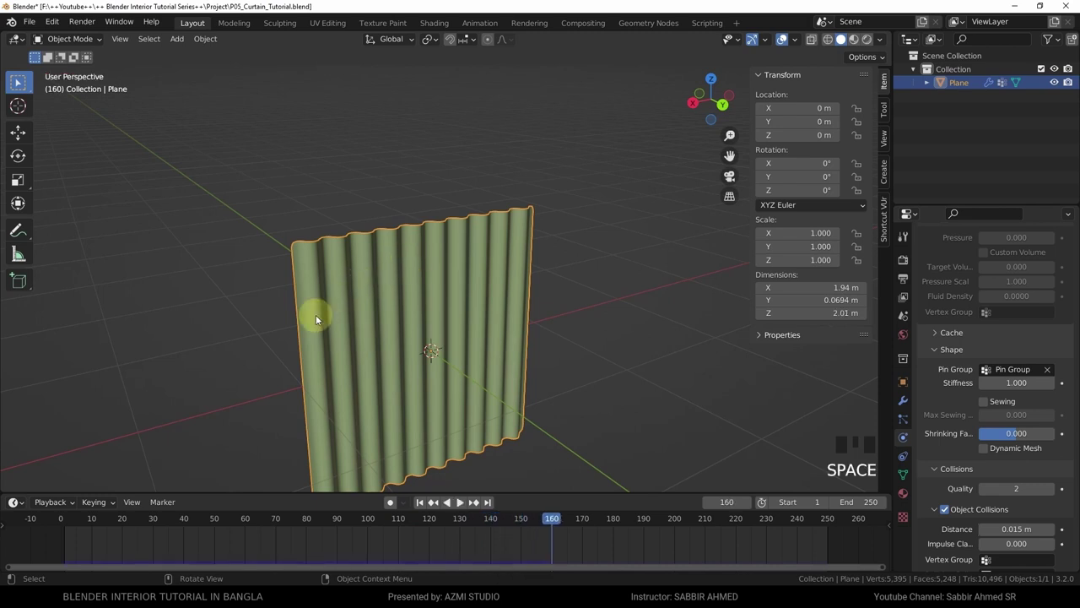
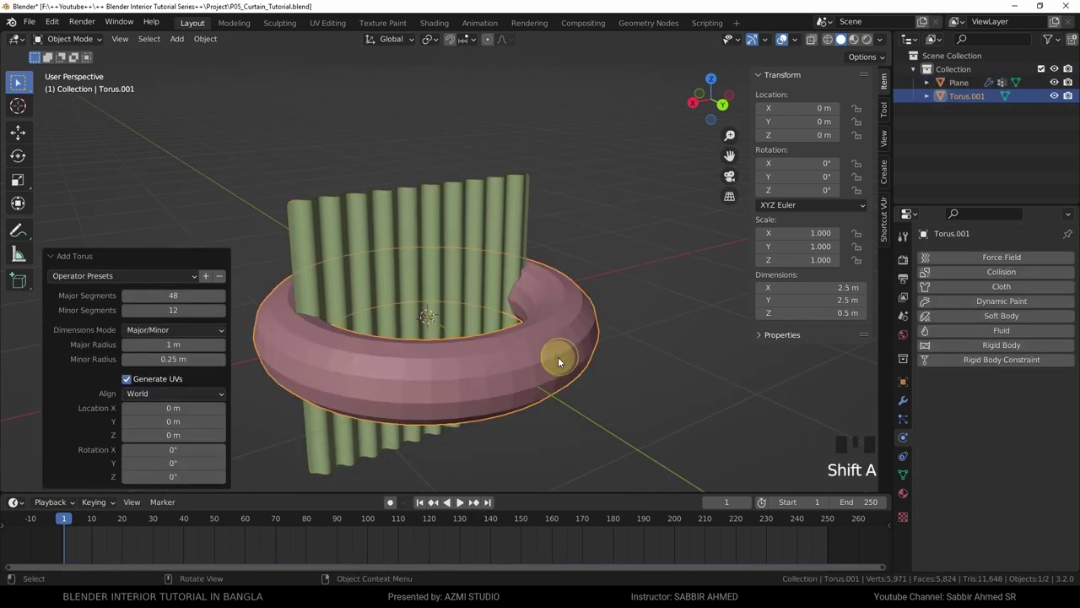
Scale the torus around the curtain, scrub its shrink animation, and enable Collision physics on it.
key("s")
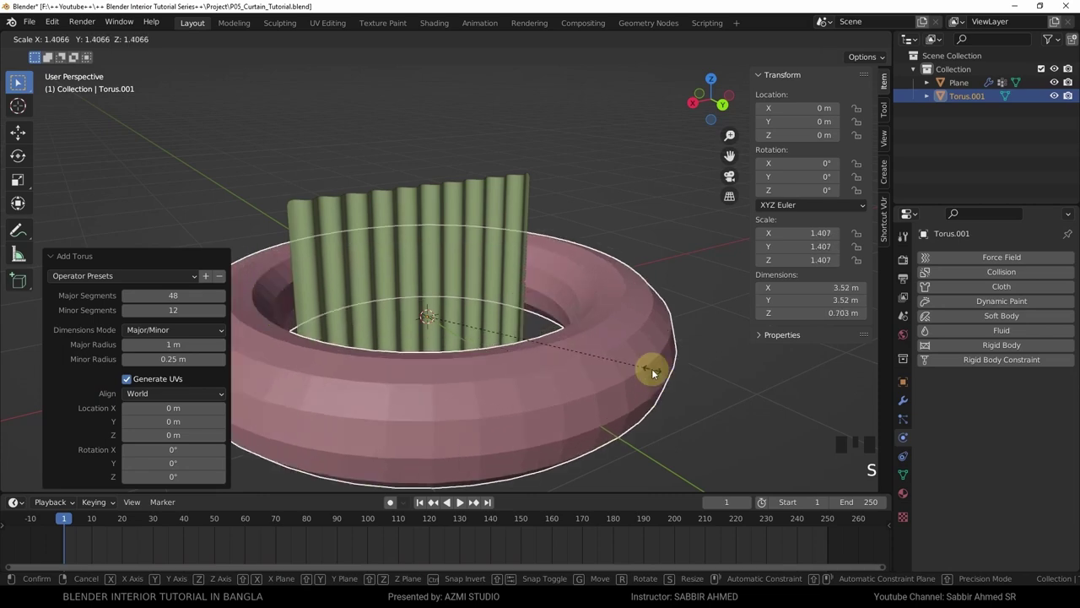
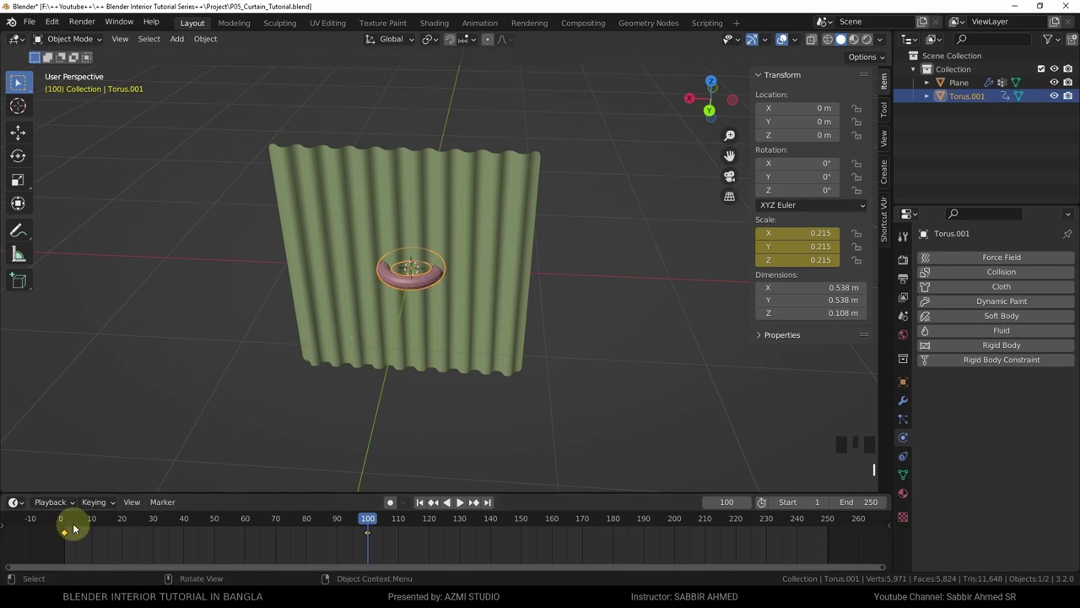
left_click_drag(479, 499, 371, 399)
left_click_drag(371, 398, 692, 338)
left_click(692, 337)
left_click(614, 272)
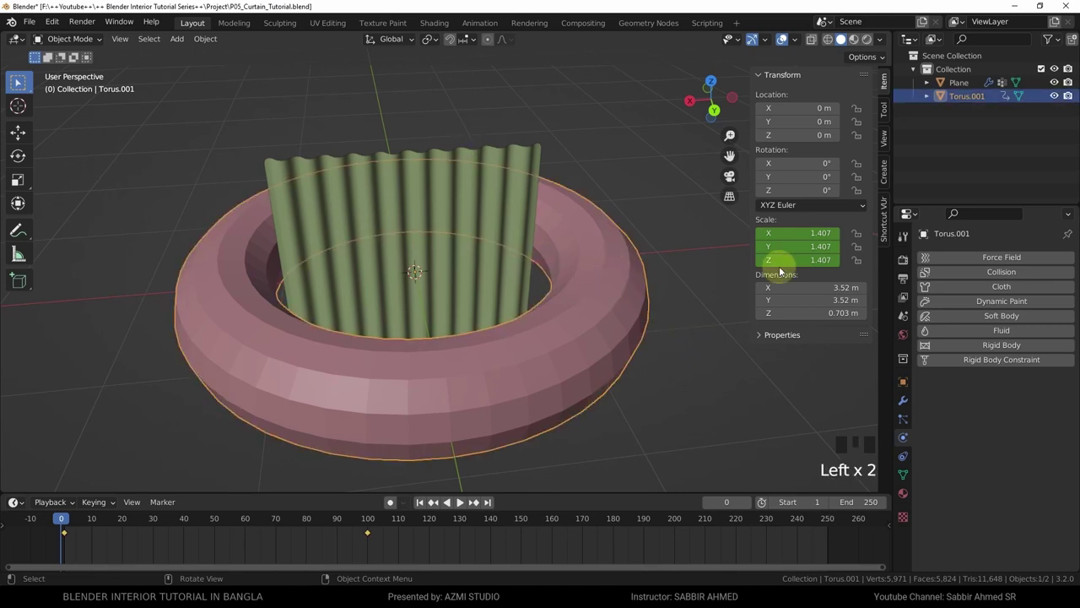
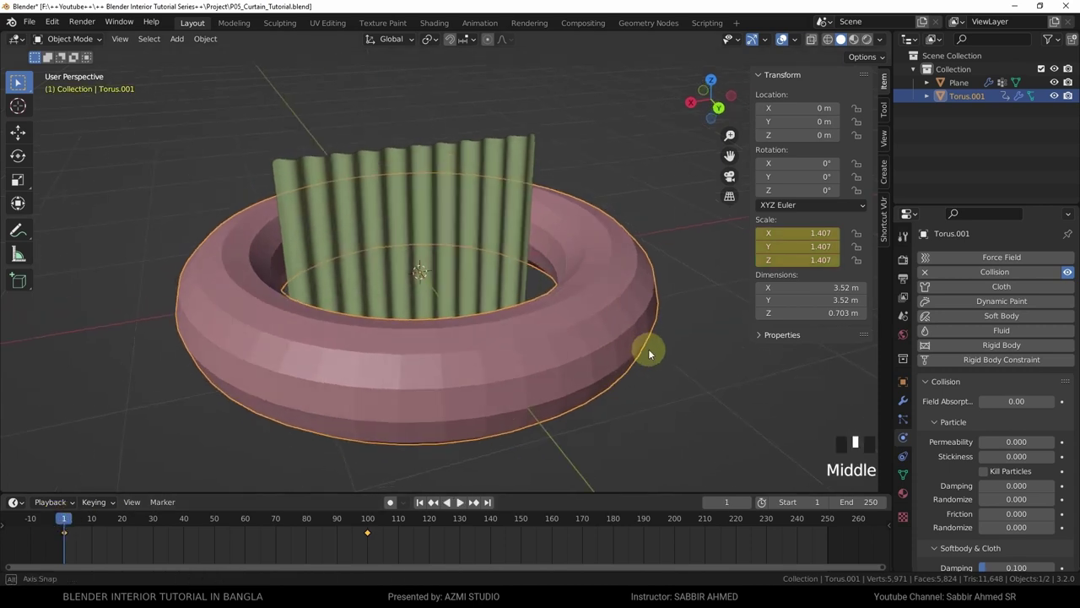
Play the simulation so the shrinking torus cinches the curtain into a gathered tail, inspecting from all sides.
key("space")
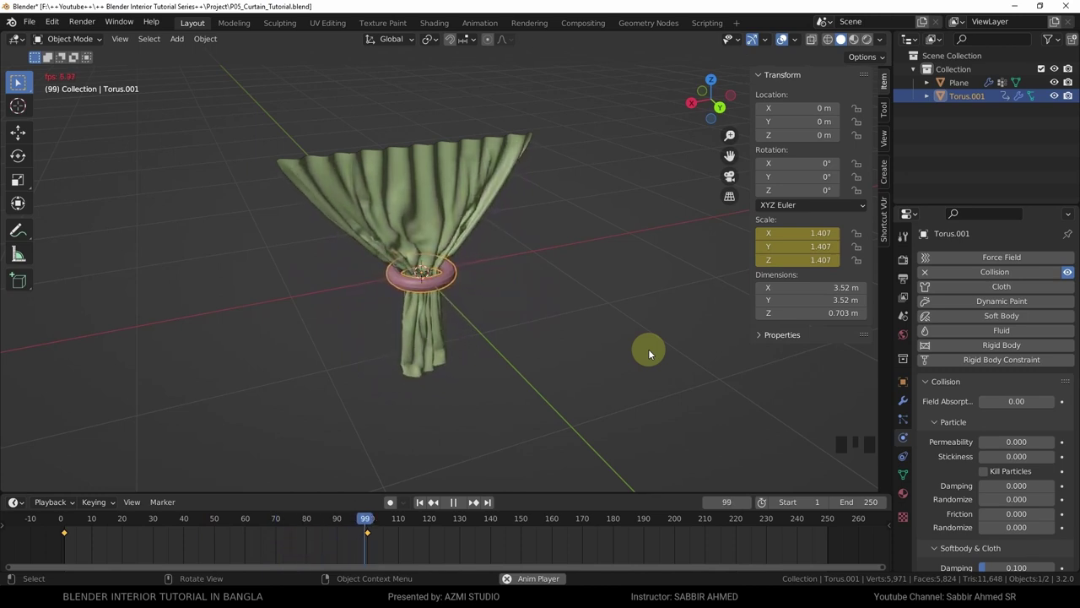
key("space")
key("space")
left_click_drag(551, 348, 522, 335)
scroll("up", 3)
scroll("up", 3)
key("space")
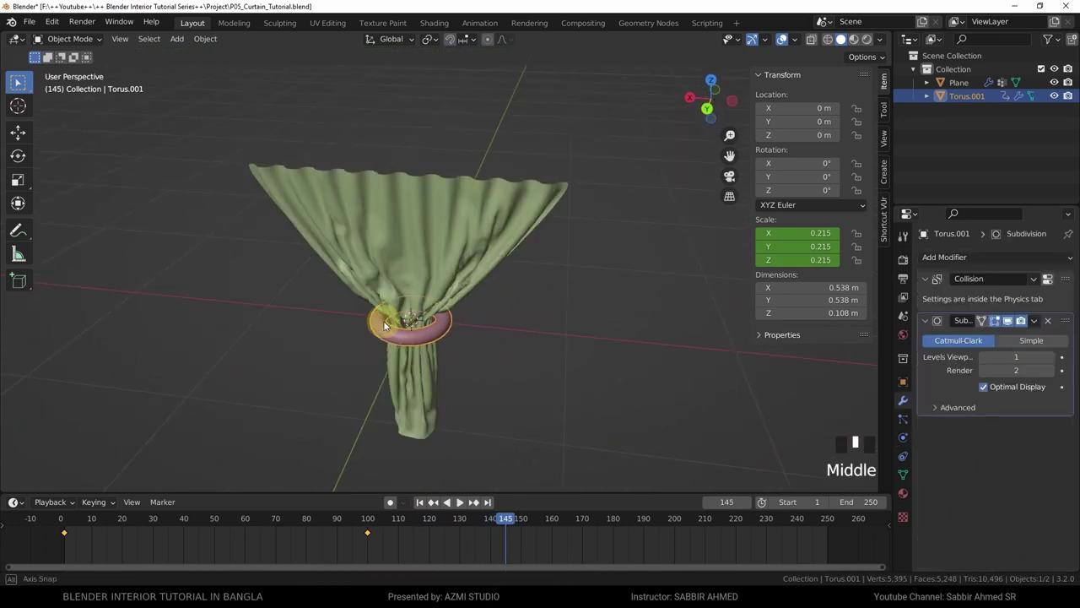
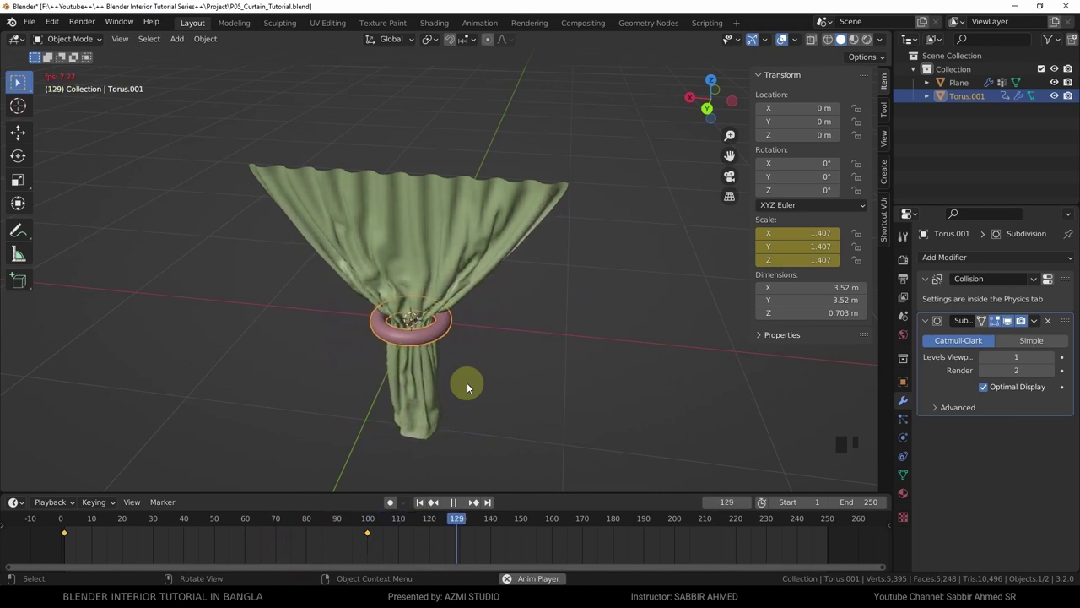
Stop playback, select the gathered curtain and apply its modifiers as visual geometry.
key("space")
left_click_drag(486, 385, 486, 194)
left_click(487, 193)
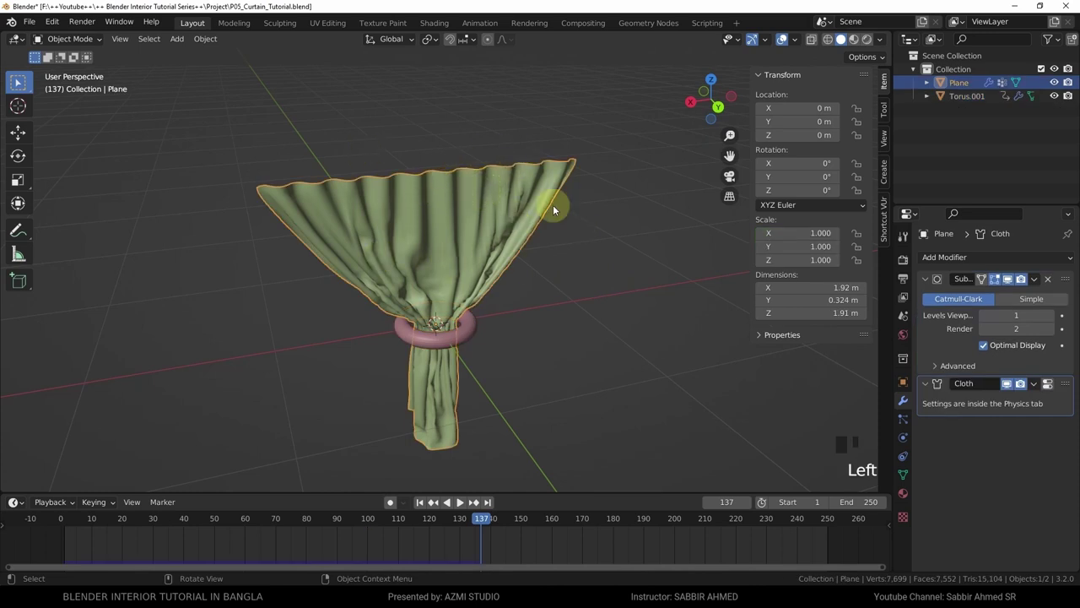
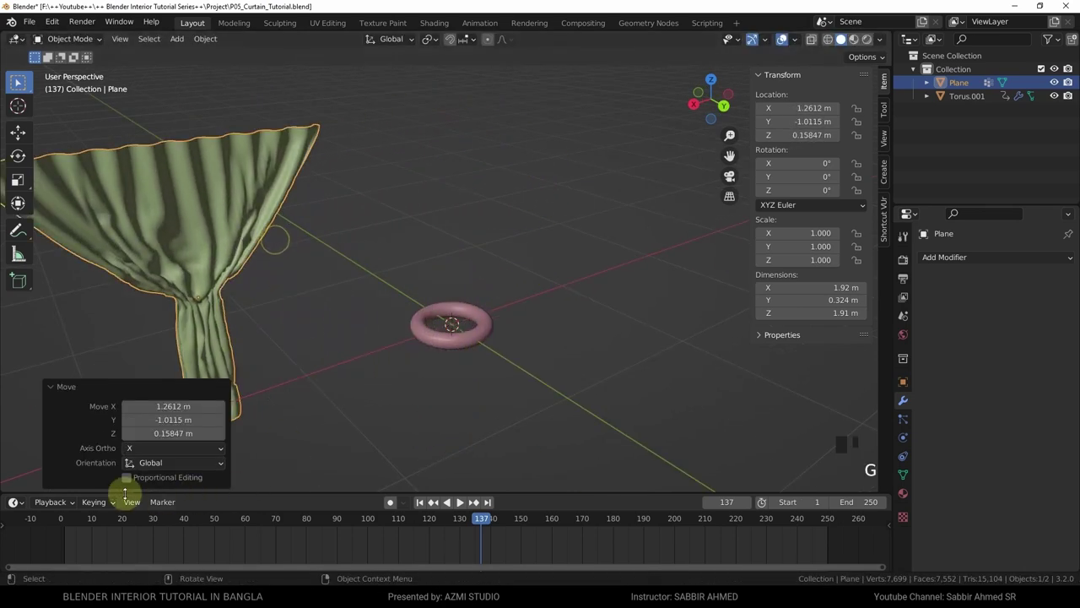
left_click(76, 527)
key("space")
scroll("down", 3)
Inspect the converted curtain from the side and move it away from the torus with G.
middle_click(378, 313)
scroll("up", 3)
key("space")
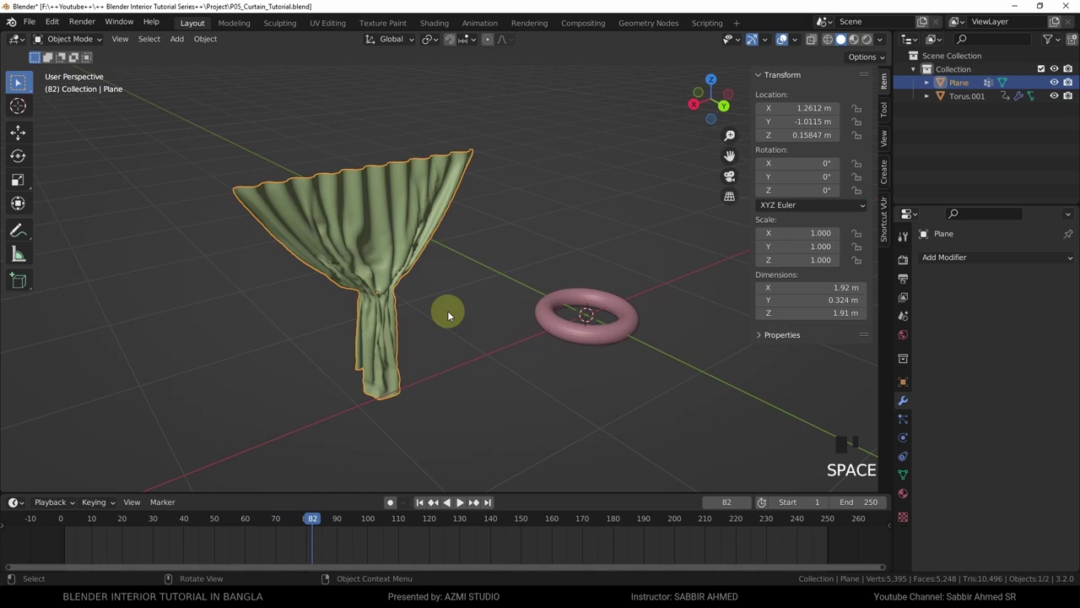
left_click_drag(399, 315, 386, 307)
left_click(386, 307)
key("g")
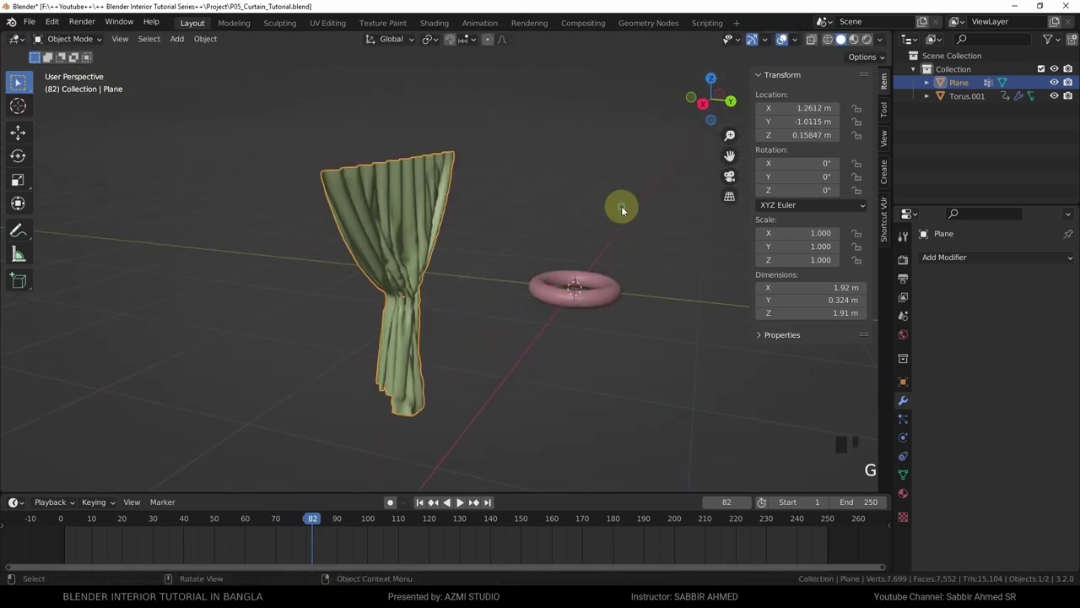
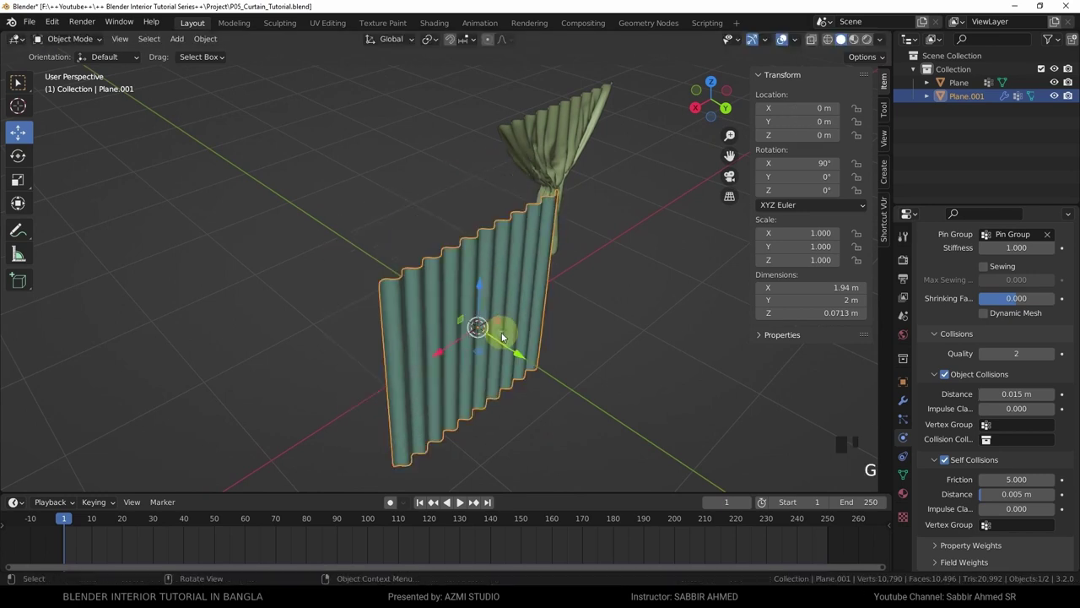
Navigate the view to face the new upright pleated curtain beside the first.
scroll("up", 3)
scroll("up", 3)
scroll("up", 3)
scroll("down", 3)
scroll("up", 3)
scroll("up", 3)
left_click_drag(640, 347, 721, 205)
scroll("down", 3)
left_click_drag(641, 249, 1066, 360)
left_click_drag(1065, 360, 936, 370)
Leave Edit Mode on Plane.001 to set up its Cloth simulation.
key("Tab")
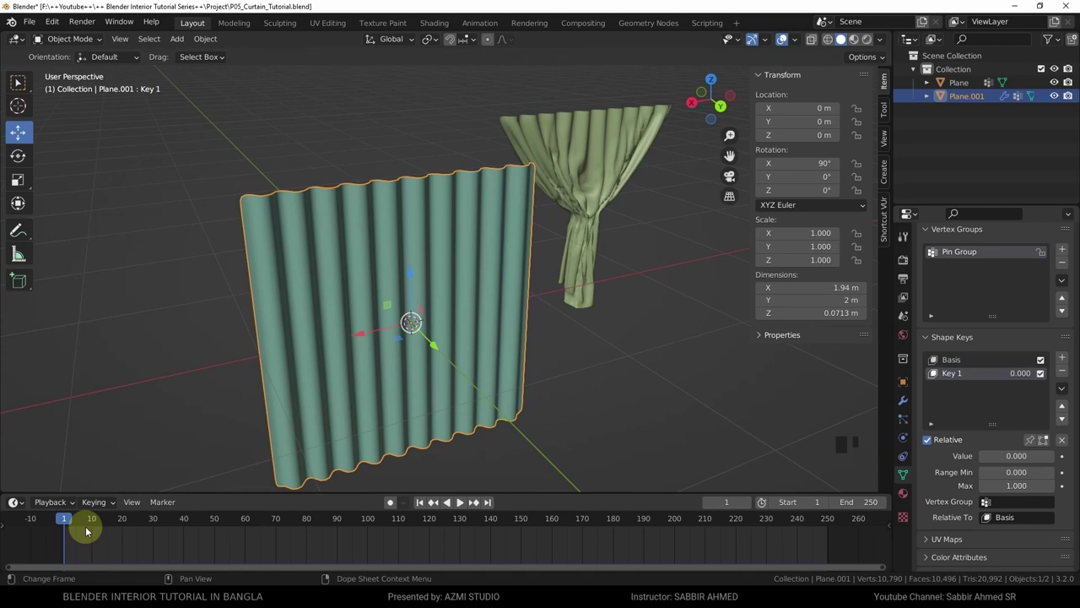
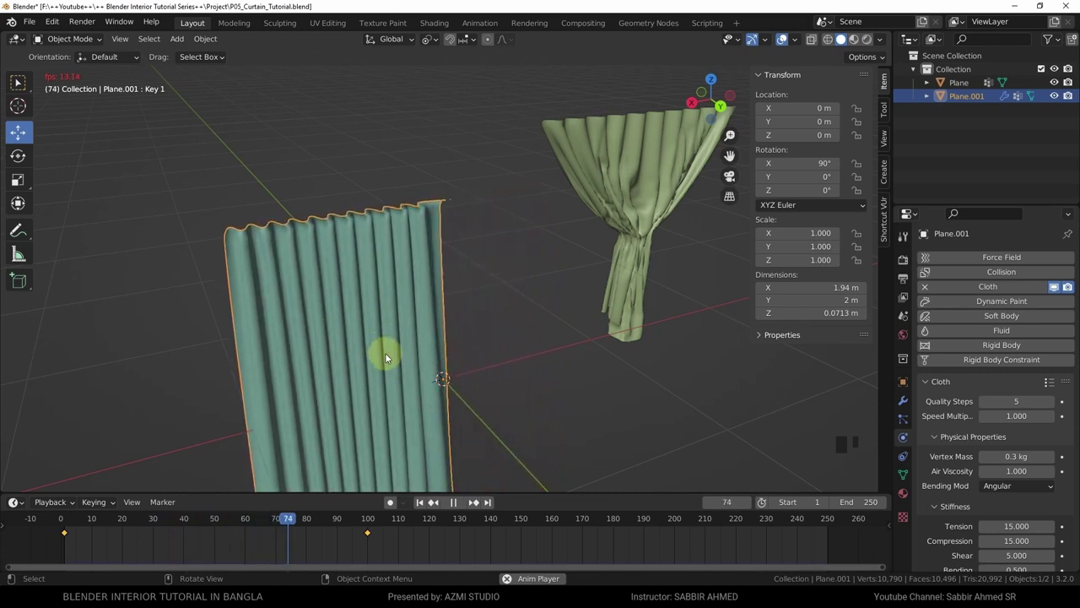
Stop the simulation at frame 208 and inspect the settled 0.9 m wide pleated drape from the front.
scroll("down", 3)
scroll("up", 3)
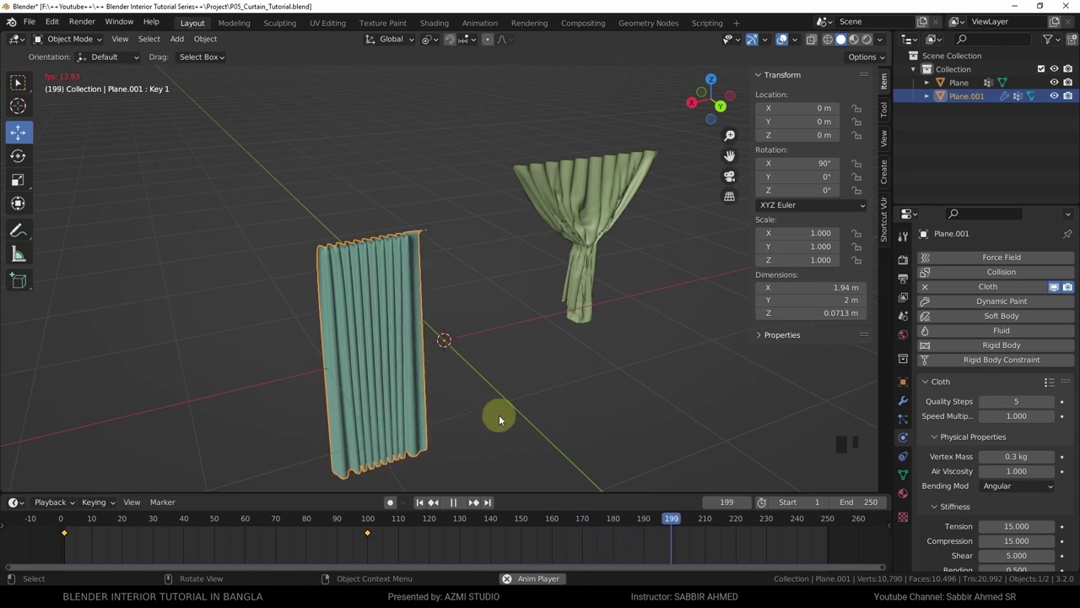
key("space")
left_click_drag(496, 418, 446, 387)
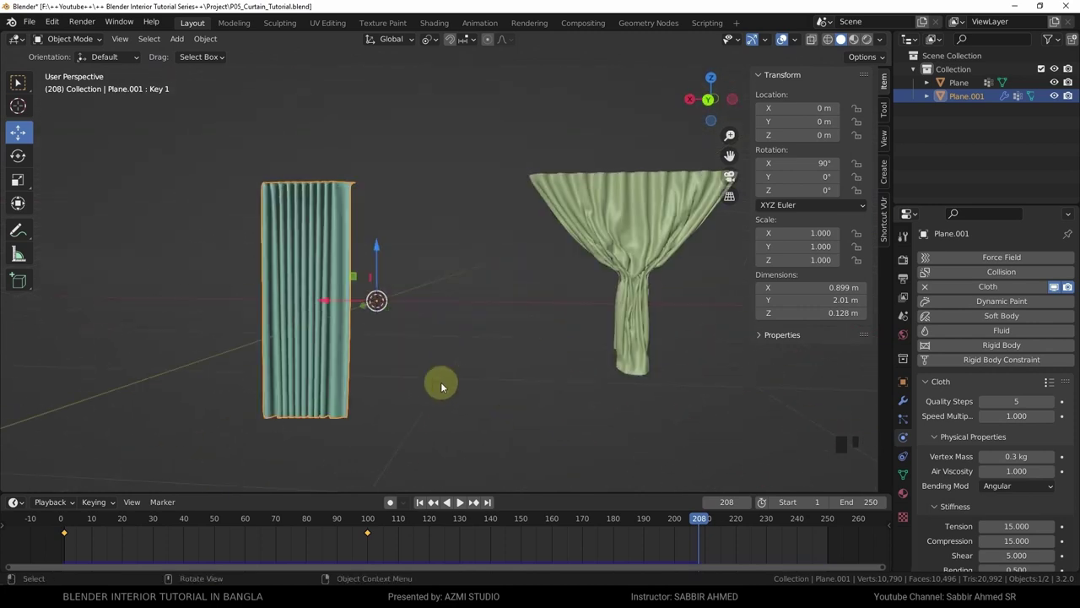
left_click_drag(462, 391, 480, 356)
scroll("up", 3)
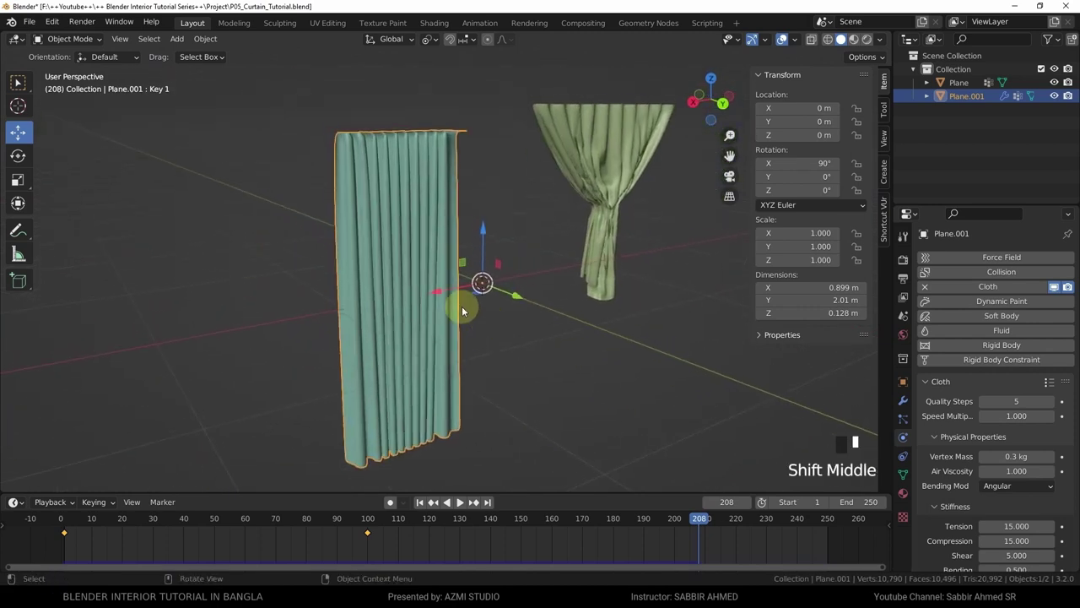